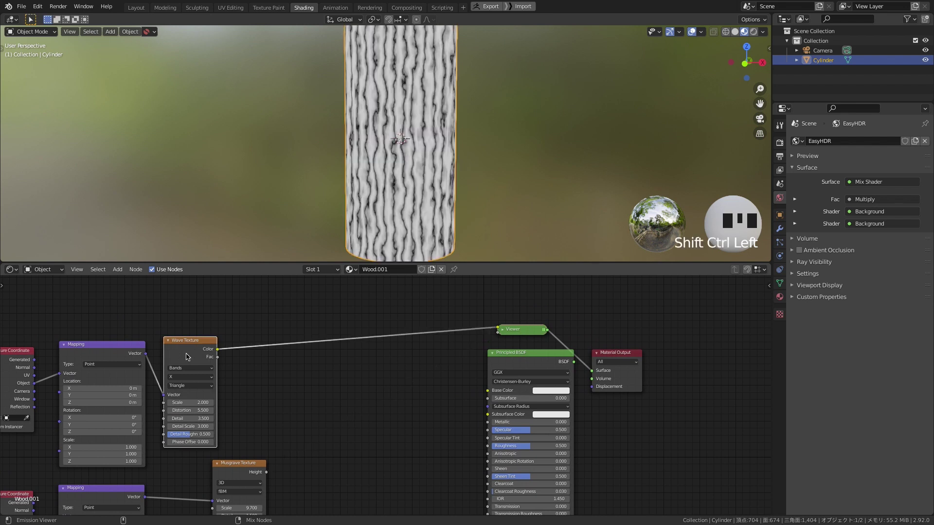
- Preview the Musgrave texture and feed it with the wave texture into a new Mix node
{"action": "left_click", "coordinate": [232, 475]}
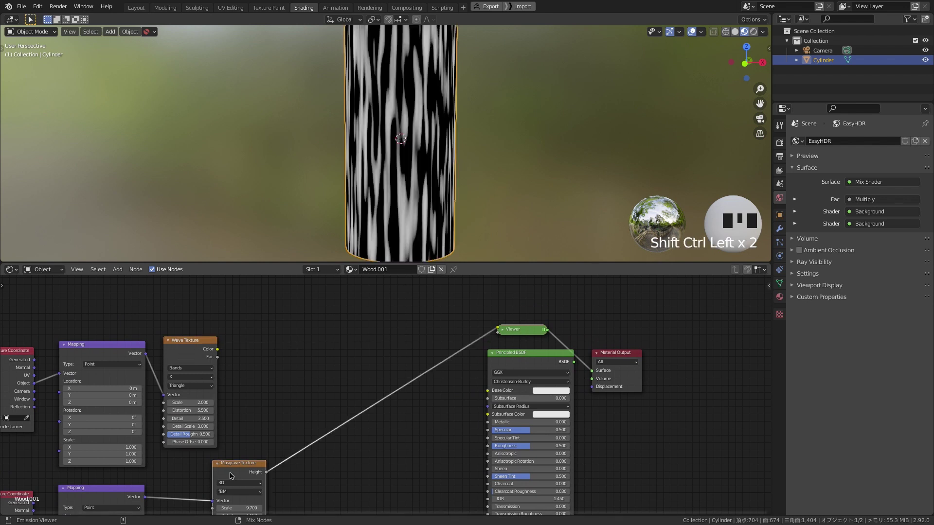
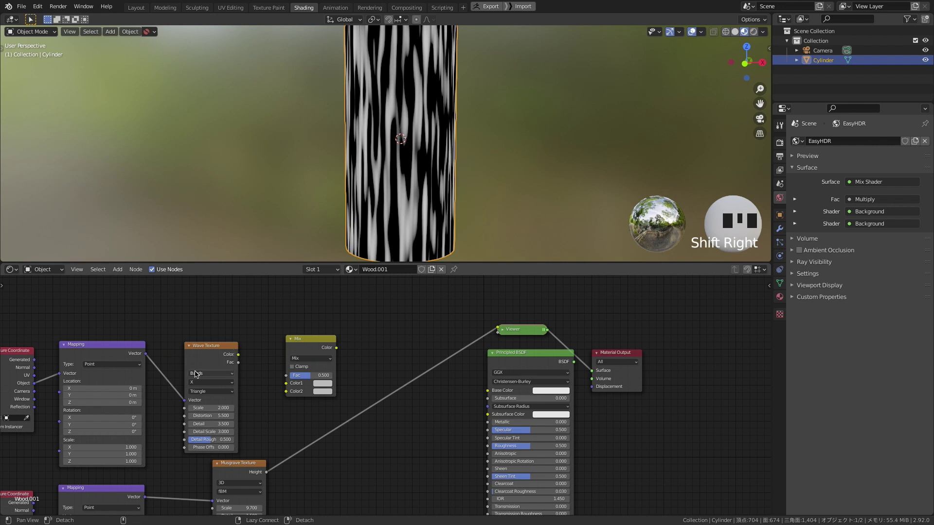
{"action": "key", "text": "z"}
{"action": "left_click", "coordinate": [288, 384]}
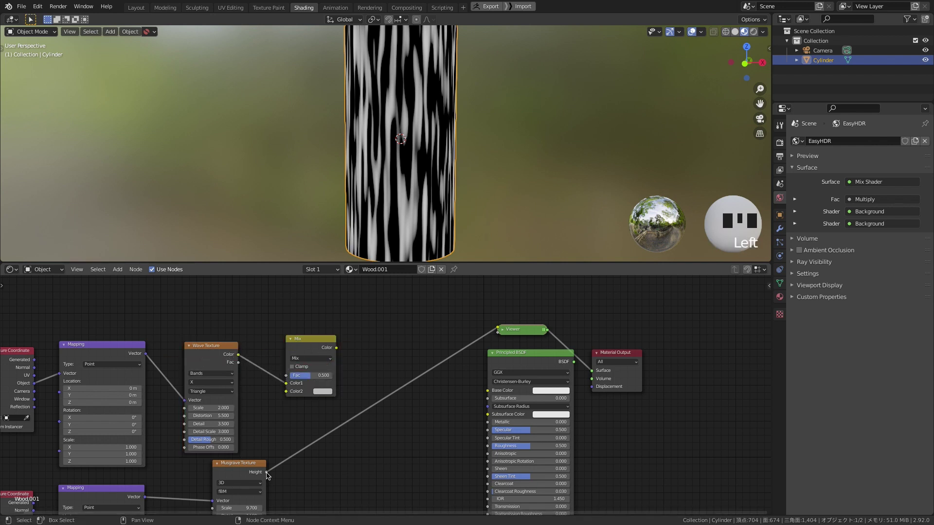
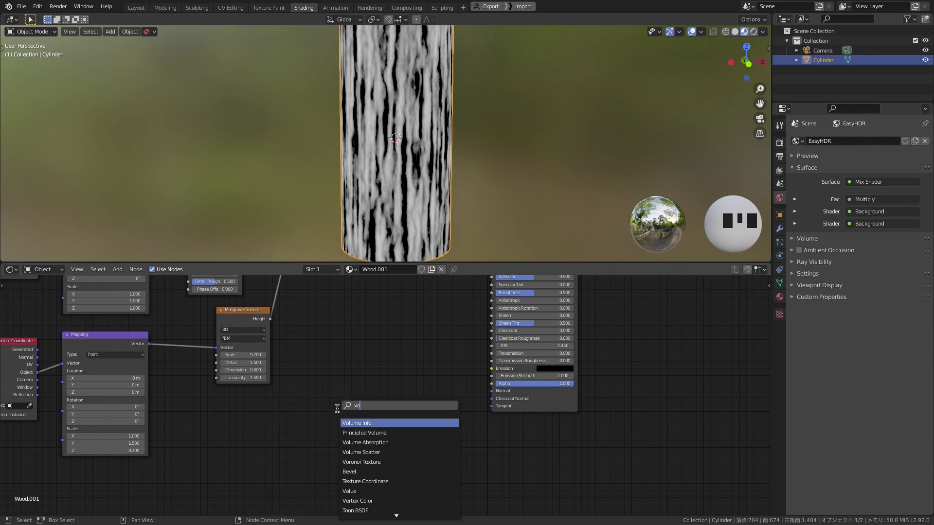
- Add a Voronoi texture with its own duplicated coordinate-mapping pair, distance to edge, scale 5.6
{"action": "left_click", "coordinate": [316, 400]}
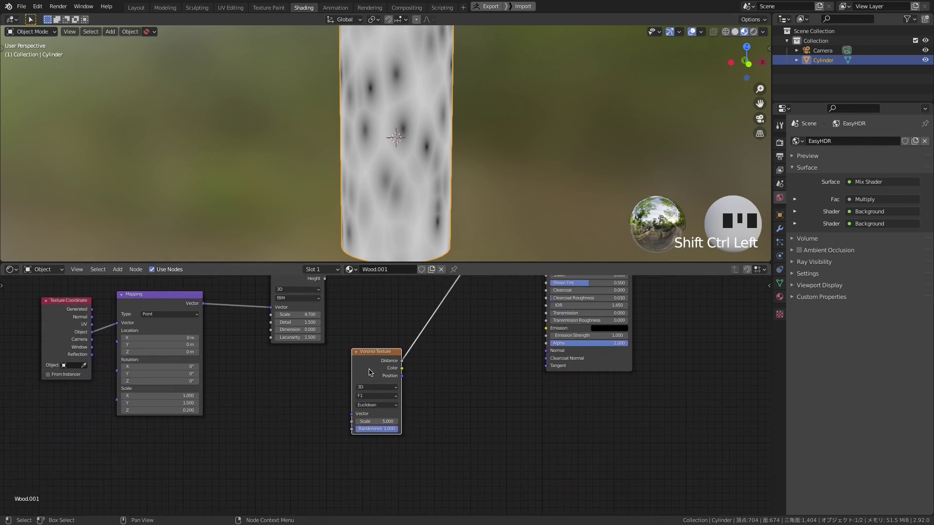
{"action": "key", "text": "ctrl+t"}
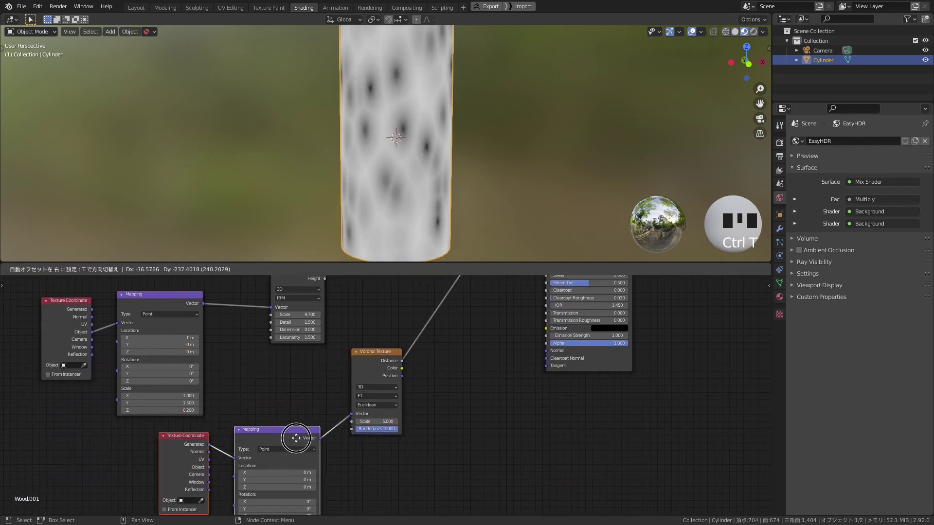
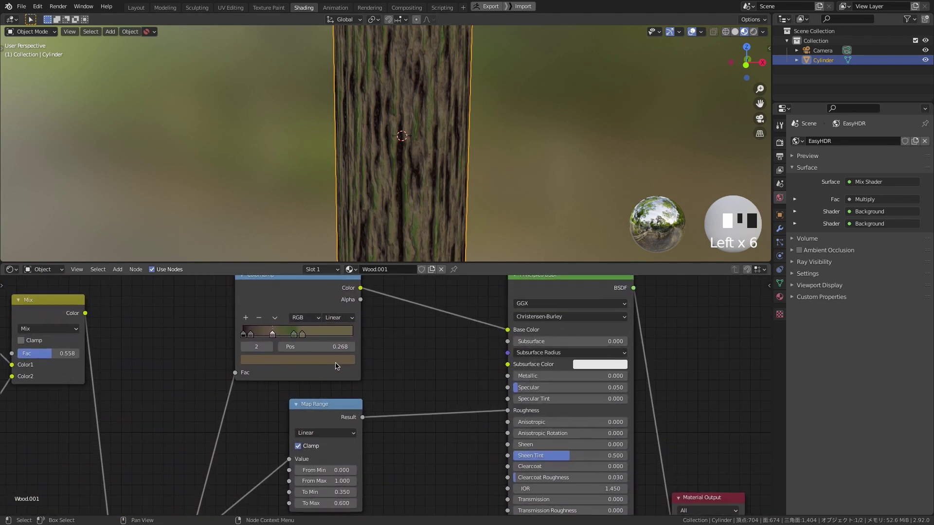
- Lower the value of a ColorRamp stop to a deeper, darker brown
{"action": "left_click_drag", "start_coordinate": [295, 336], "coordinate": [332, 264]}
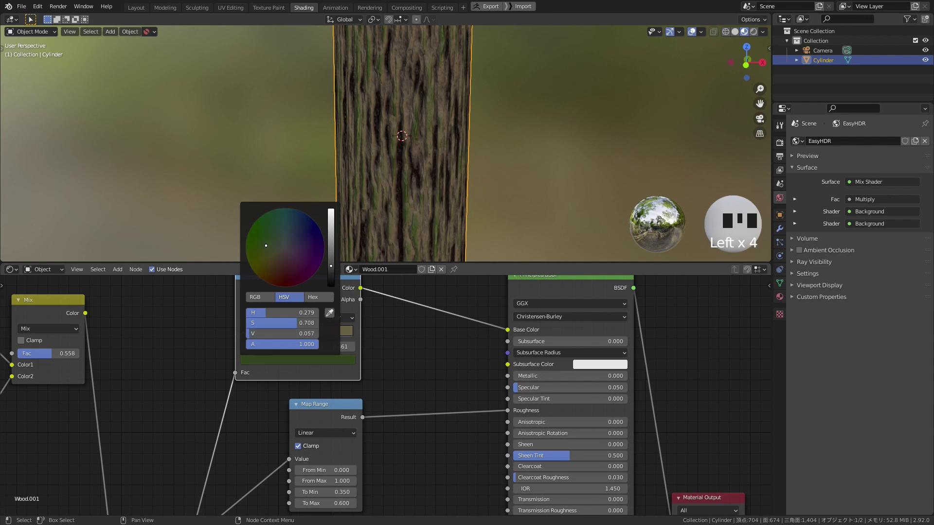
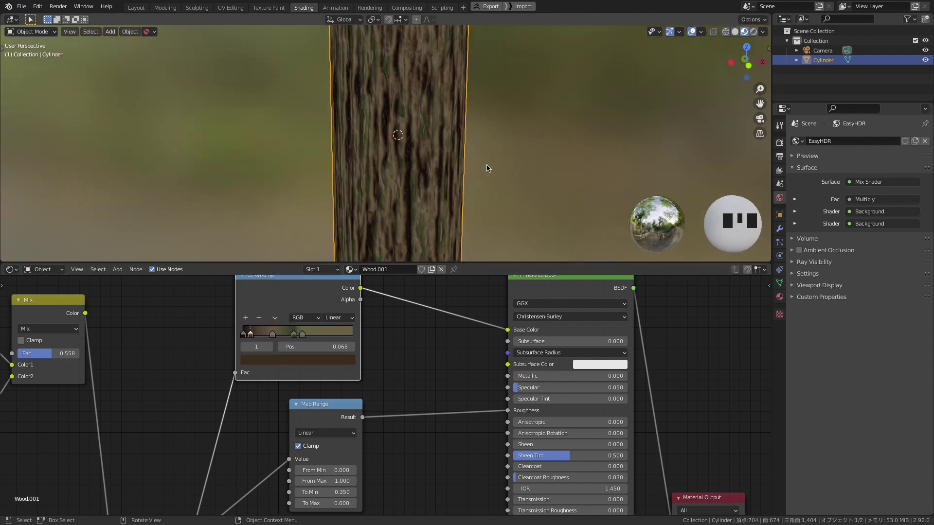
- Switch the viewport to rendered shading to preview the bark on the cylinder
{"action": "left_click", "coordinate": [488, 166]}
{"action": "key", "text": "z"}
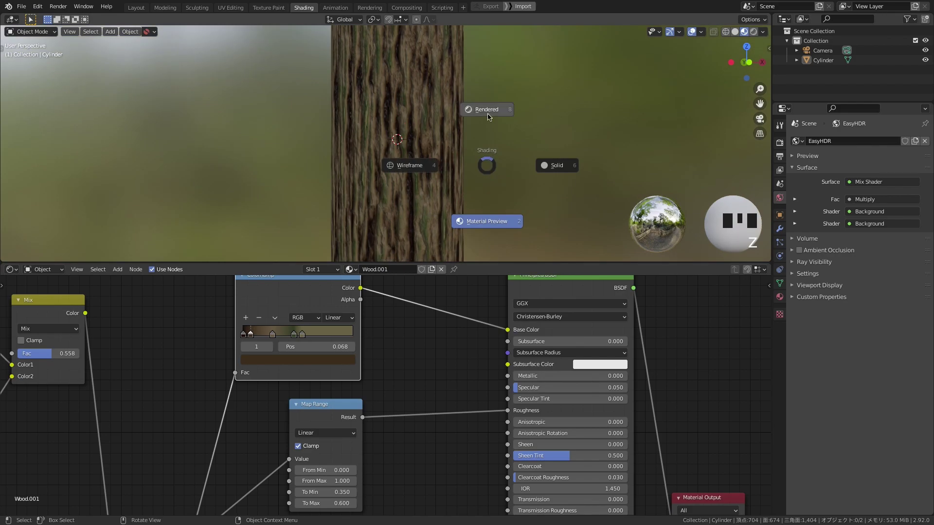
{"action": "middle_click", "coordinate": [488, 116]}
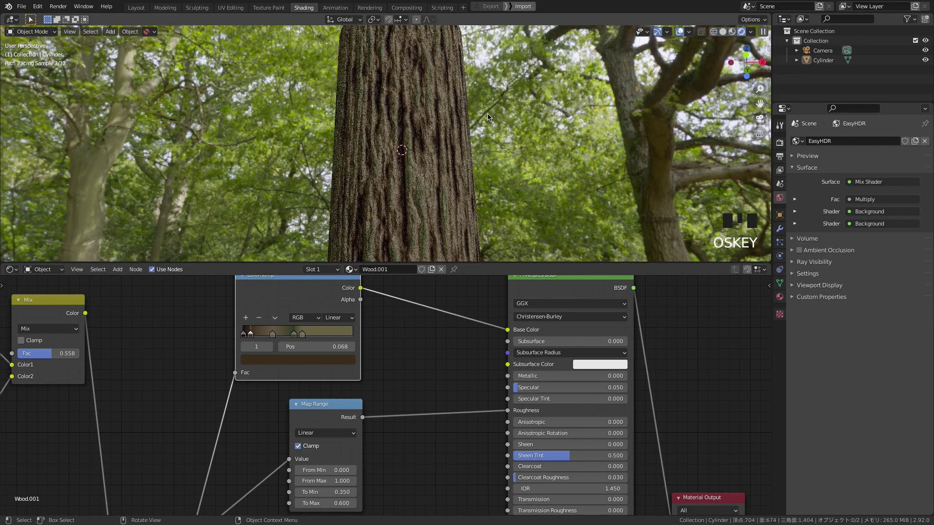
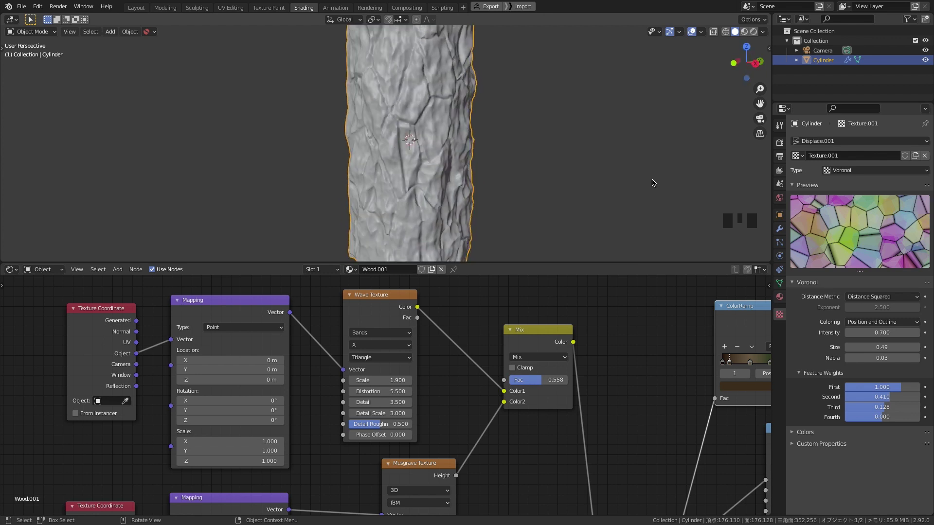
- Give the first ColorRamp stop position 0 and a near-black brown (V 0.024)
{"action": "key", "text": "z"}
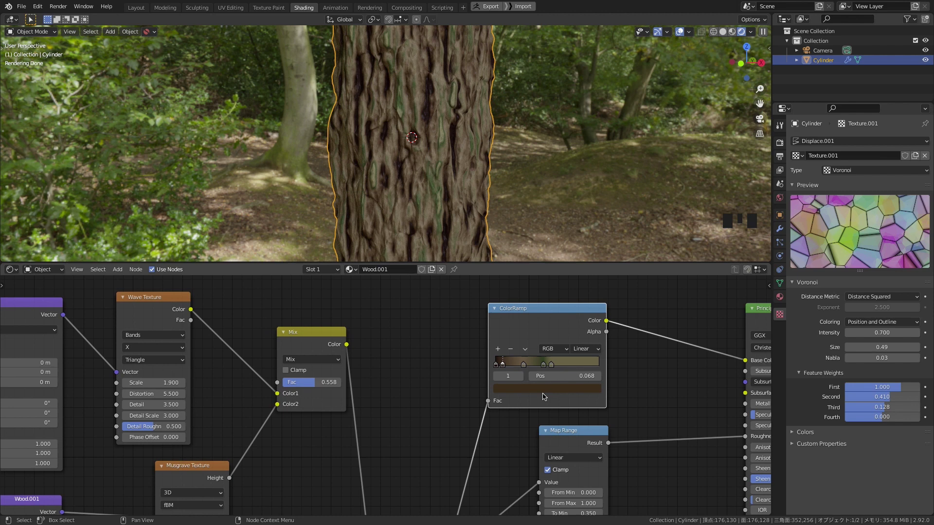
{"action": "left_click", "coordinate": [505, 366]}
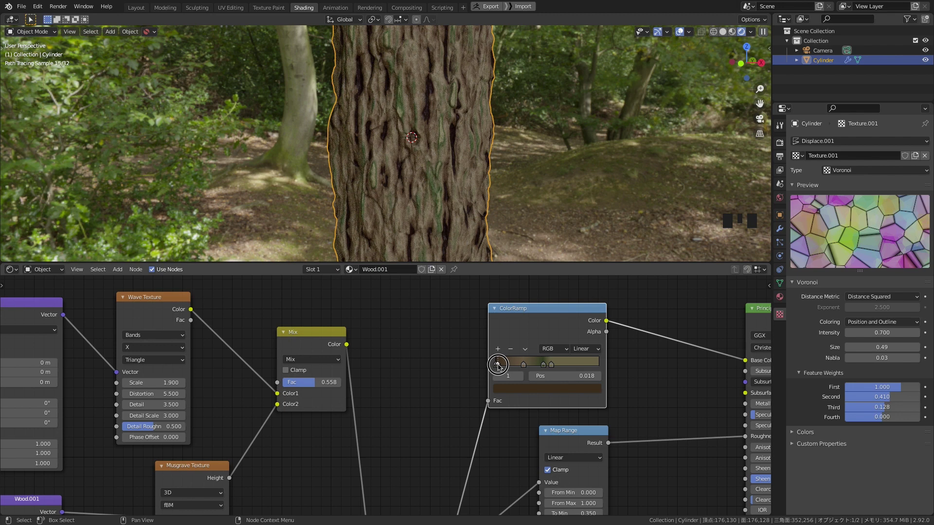
{"action": "left_click_drag", "start_coordinate": [498, 368], "coordinate": [509, 392]}
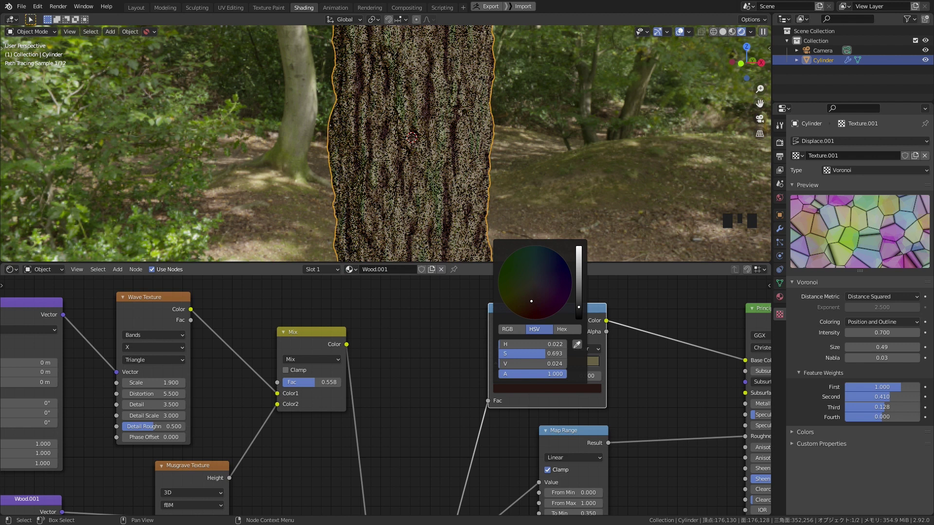
{"action": "left_click", "coordinate": [636, 305]}
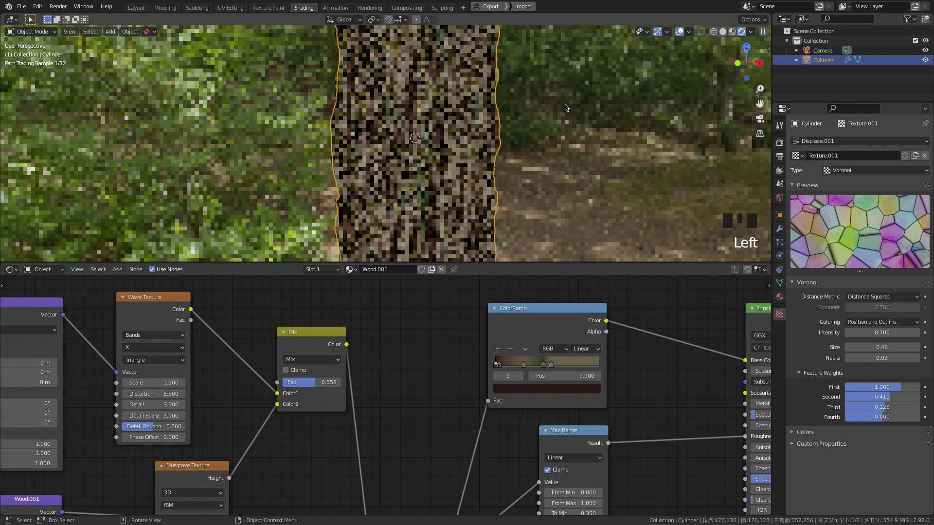
{"action": "left_click", "coordinate": [552, 229]}
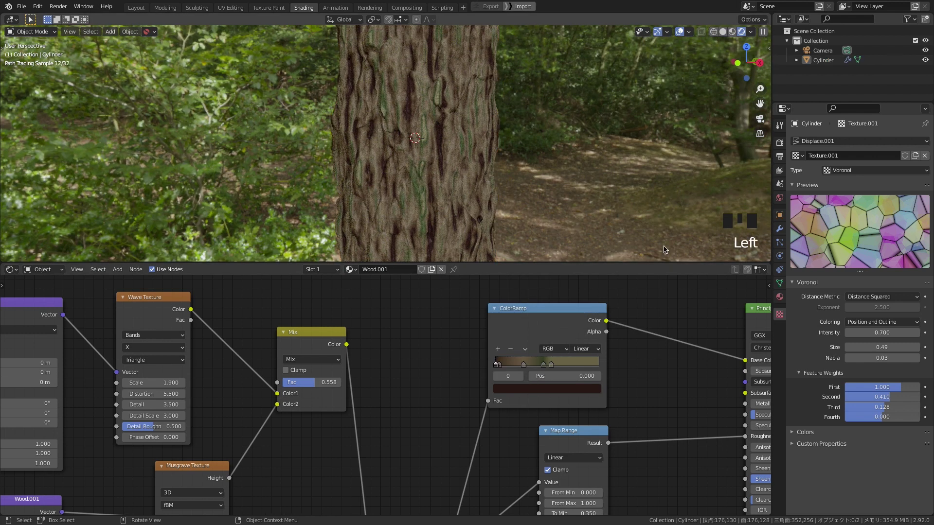
- In solid shading, change the Voronoi distance metric from Distance Squared to Minkowski 1/2
{"action": "key", "text": "z"}
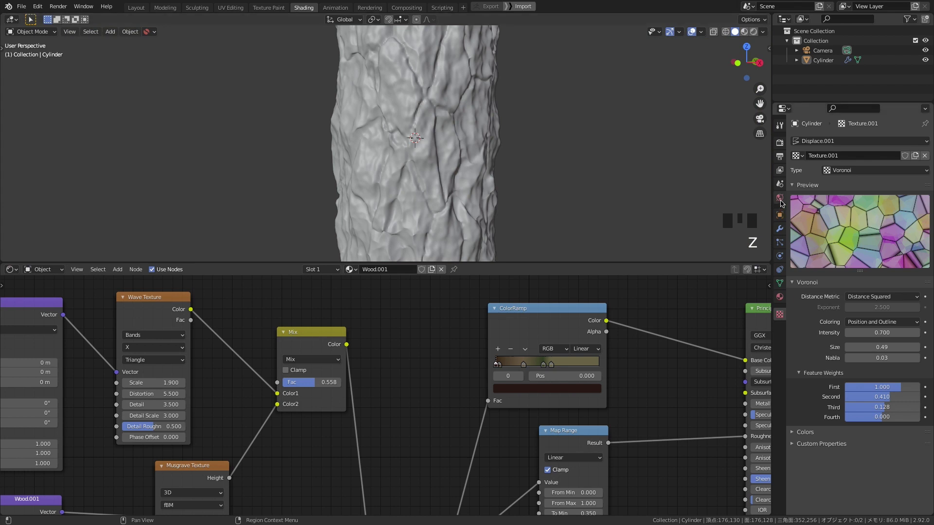
{"action": "left_click_drag", "start_coordinate": [897, 153], "coordinate": [884, 209]}
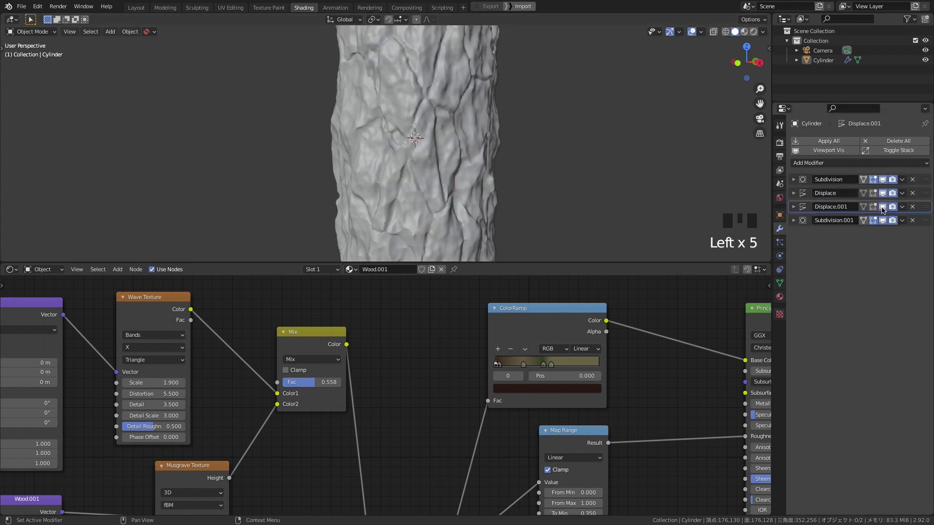
{"action": "left_click", "coordinate": [886, 195]}
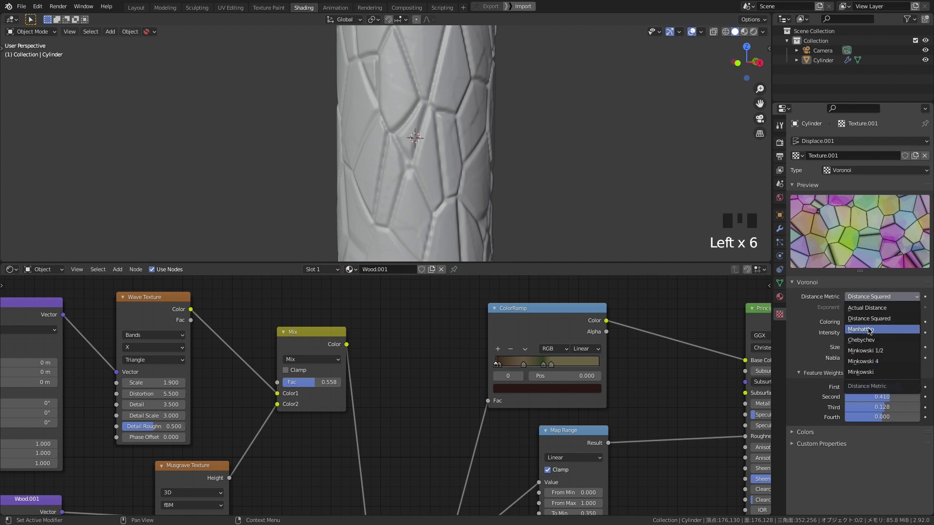
- Switch the relief texture type from Voronoi to Noise for a finely speckled surface
{"action": "left_click_drag", "start_coordinate": [864, 339], "coordinate": [854, 267]}
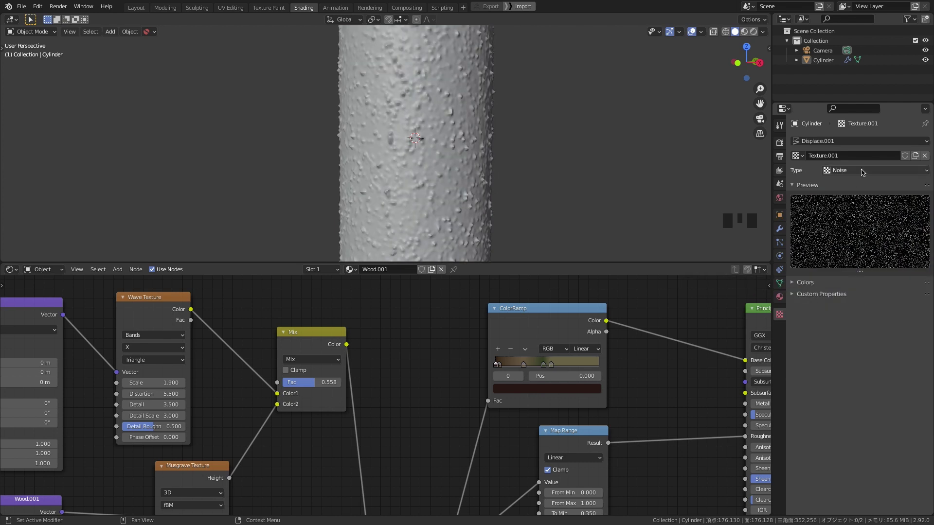
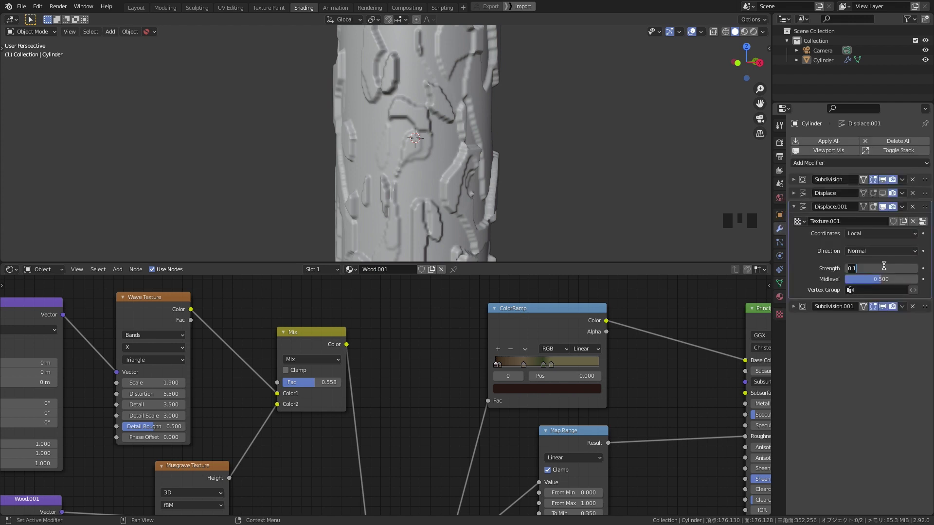
- Set Displace.001 strength to 0.05 and view the rugged bark trunk rendered
{"action": "left_click", "coordinate": [886, 264]}
{"action": "left_click", "coordinate": [884, 194]}
{"action": "double_click", "coordinate": [884, 209]}
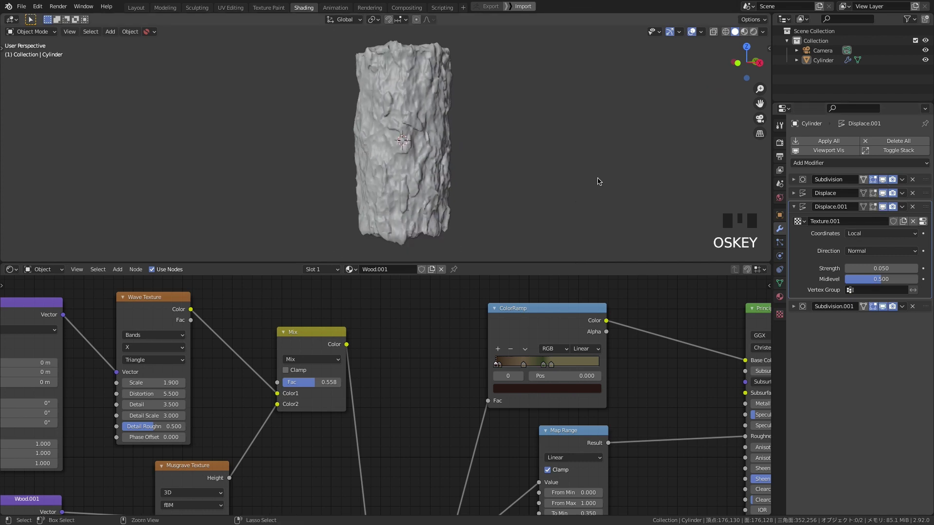
{"action": "key", "text": "z"}
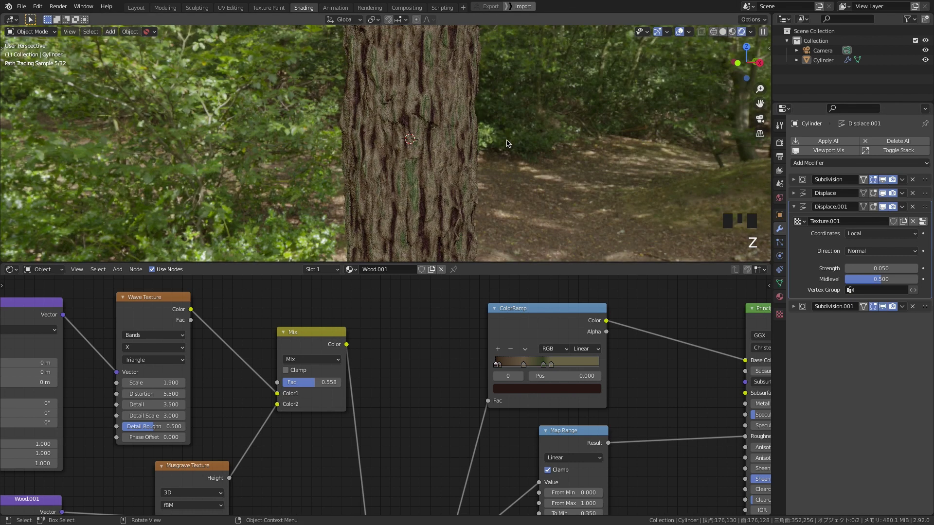